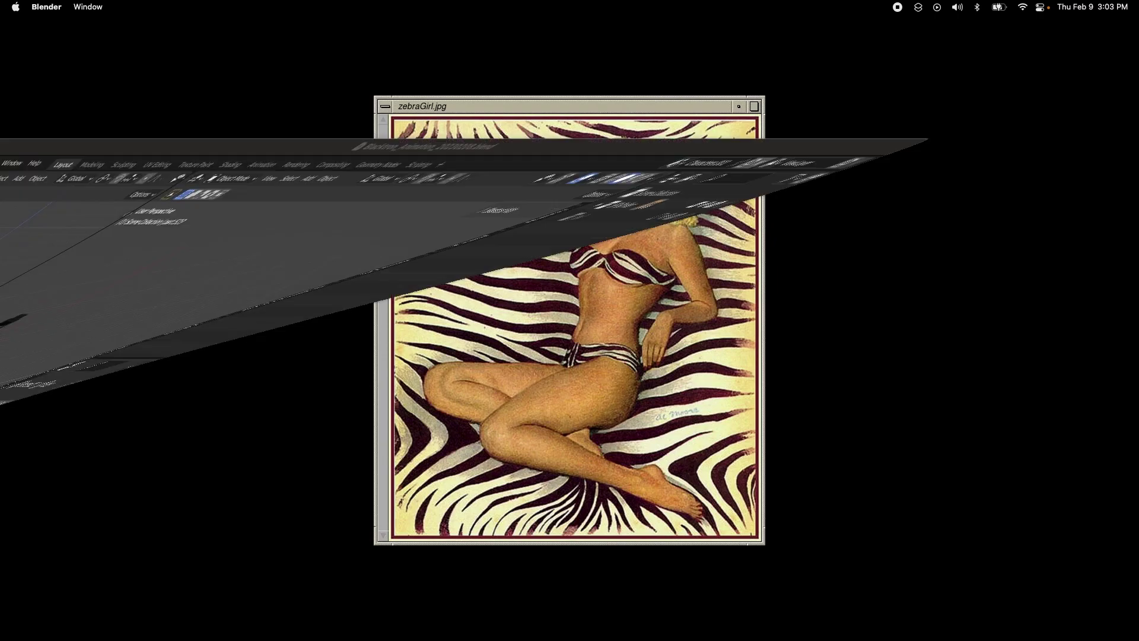
- Switch into Blender showing the Blacktron spaceship animation scene
key("z")
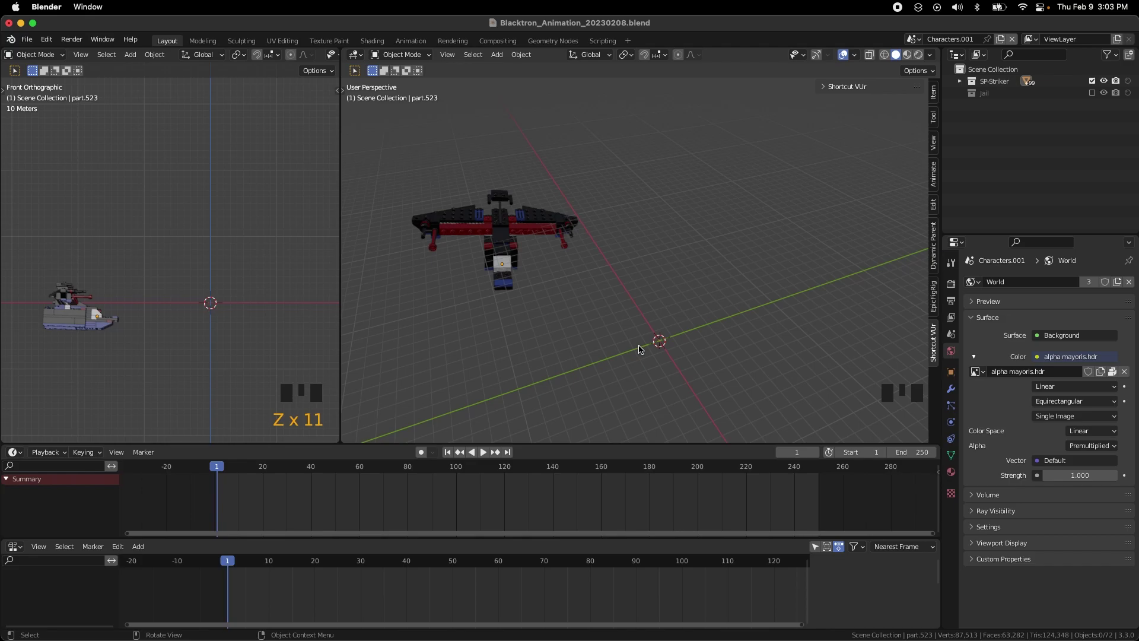
left_click_drag(772, 300, 406, 120)
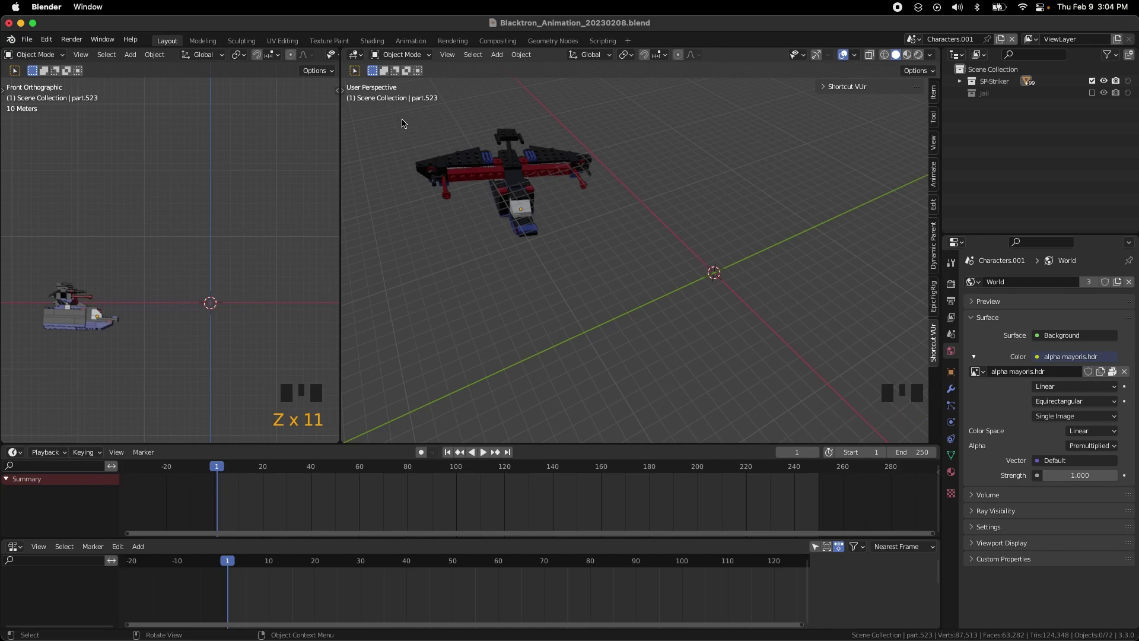
left_click(488, 165)
left_click(629, 255)
left_click_drag(644, 273, 594, 240)
key("alt+g")
key("alt+r")
left_click_drag(699, 333, 720, 315)
key("z")
left_click_drag(639, 265, 683, 269)
left_click(683, 269)
left_click(523, 211)
left_click_drag(633, 244, 631, 239)
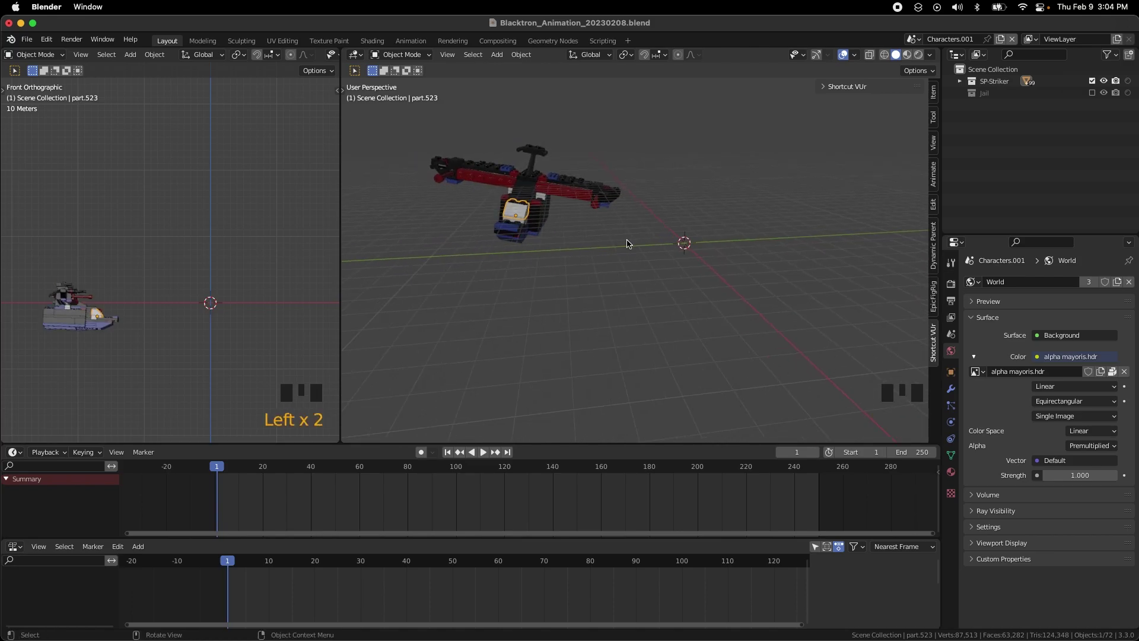
- Snap the 3D cursor to the selected cockpit part and start adding a cube empty there
key("shift+KP_7")
left_click_drag(689, 288, 687, 280)
key("shift+s")
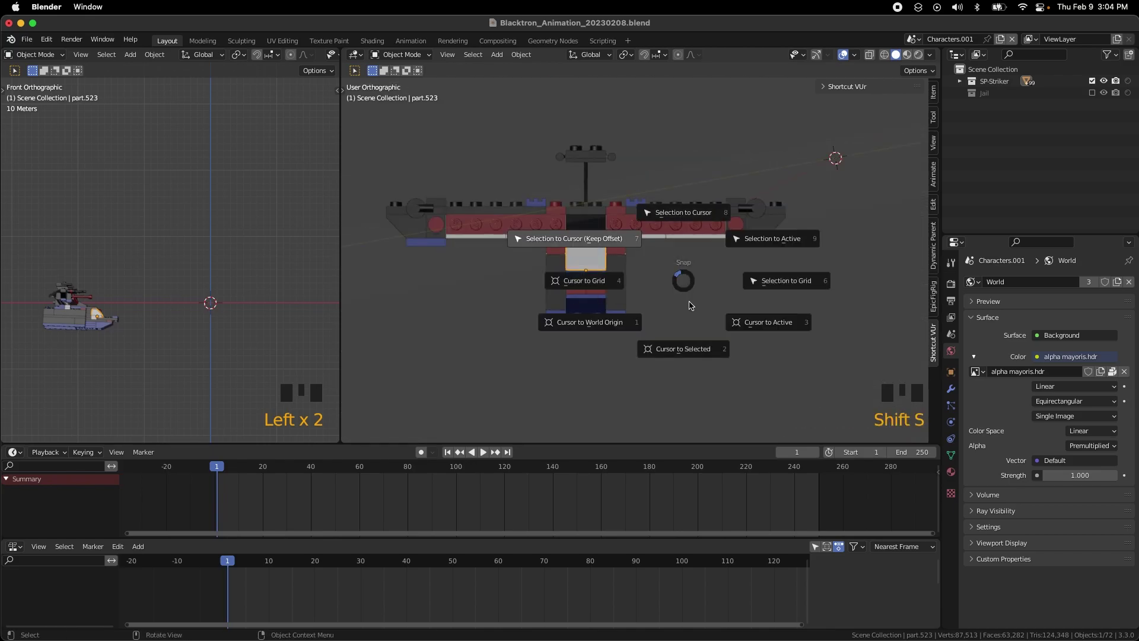
key("shift+s")
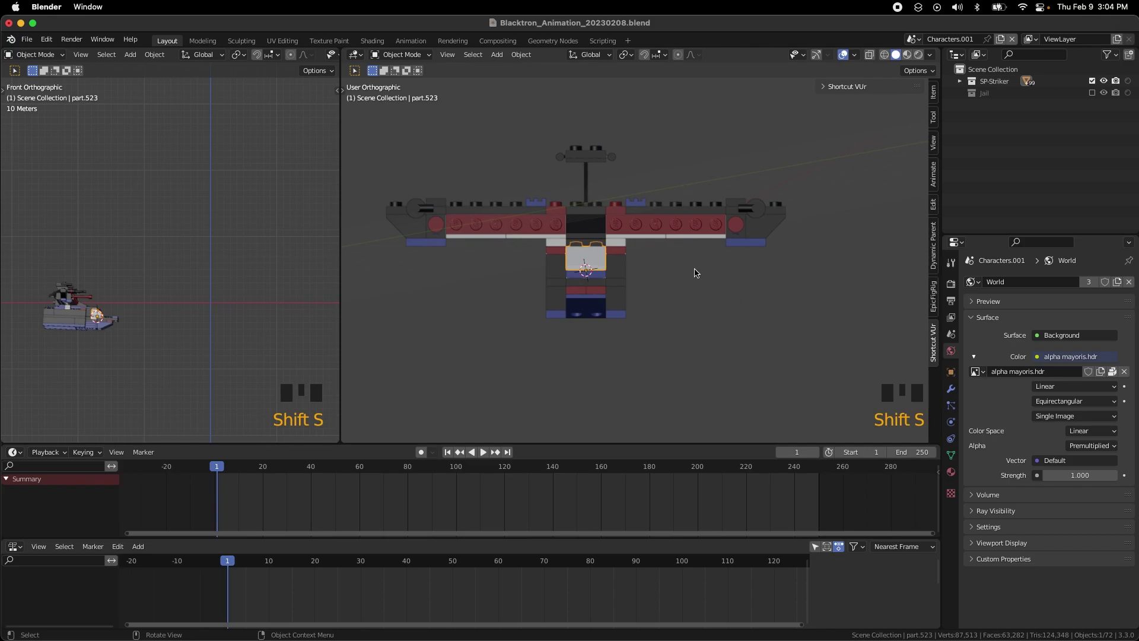
key("shift+a")
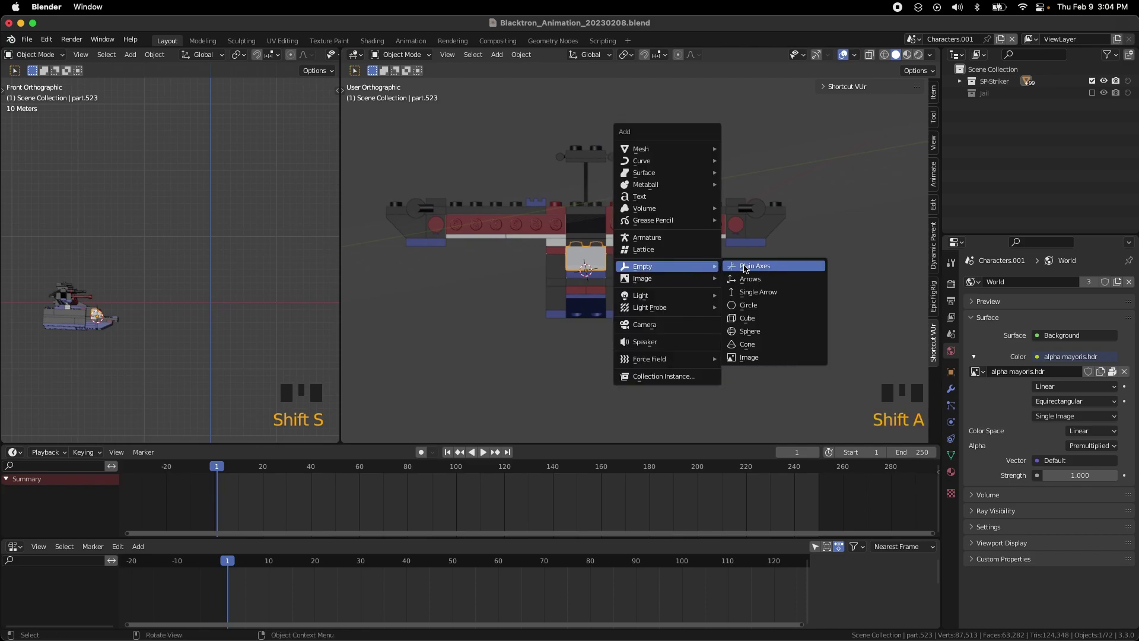
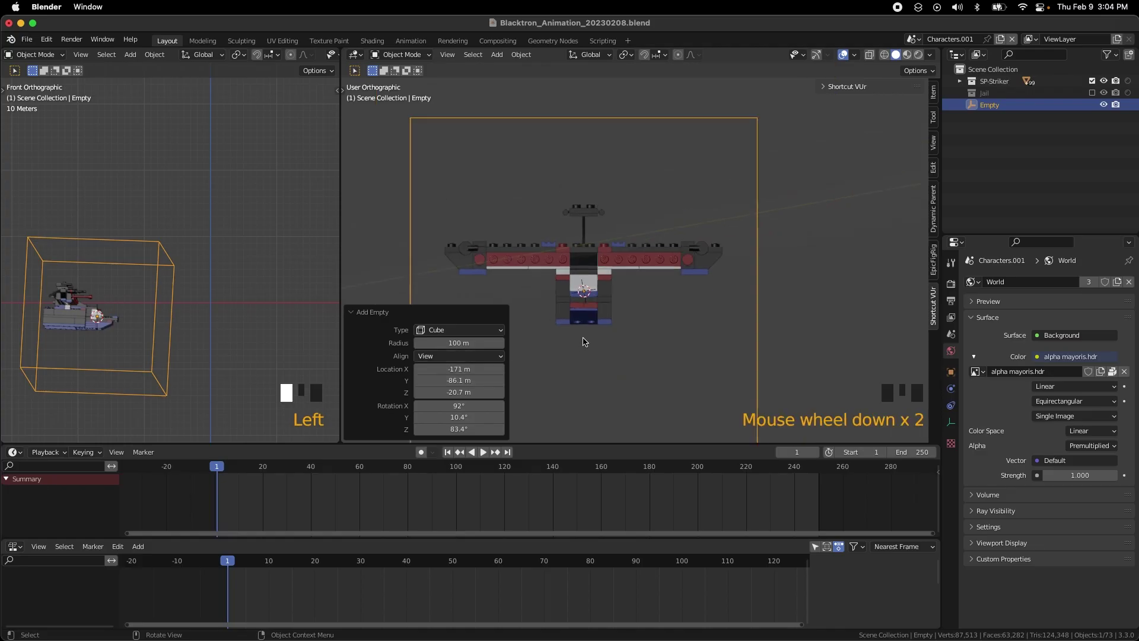
- Select all the spaceship parts with the cube empty as the active object
left_click_drag(591, 340, 573, 169)
left_click_drag(595, 337, 635, 308)
left_click(574, 169)
left_click(566, 166)
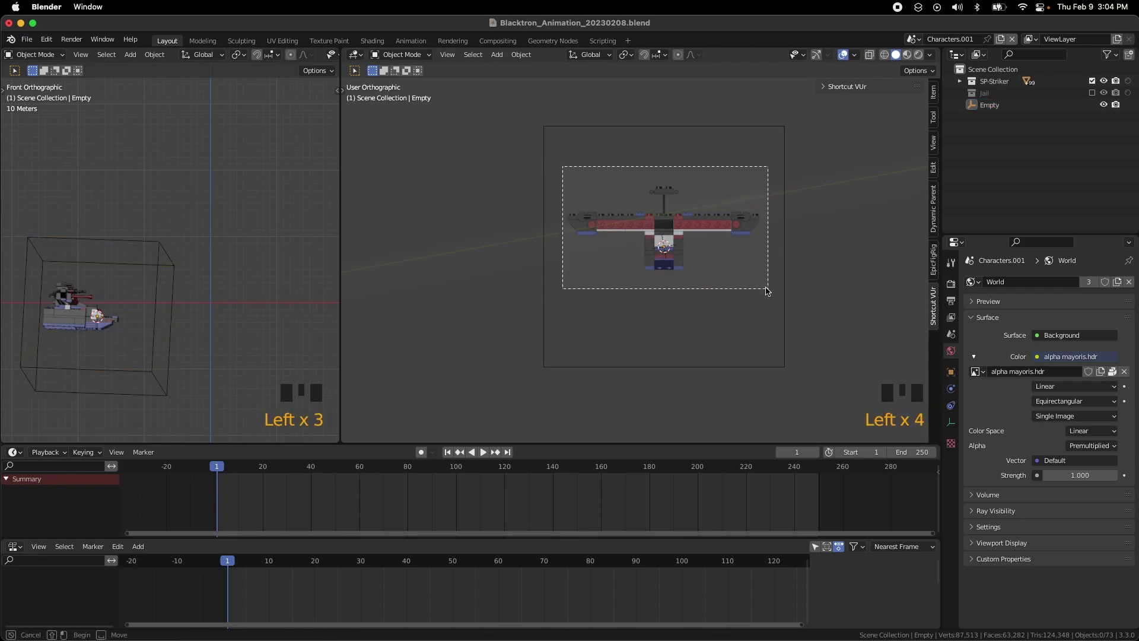
left_click(789, 246)
left_click(790, 248)
- Parent the spaceship parts to the cube empty using the Object option
key("p")
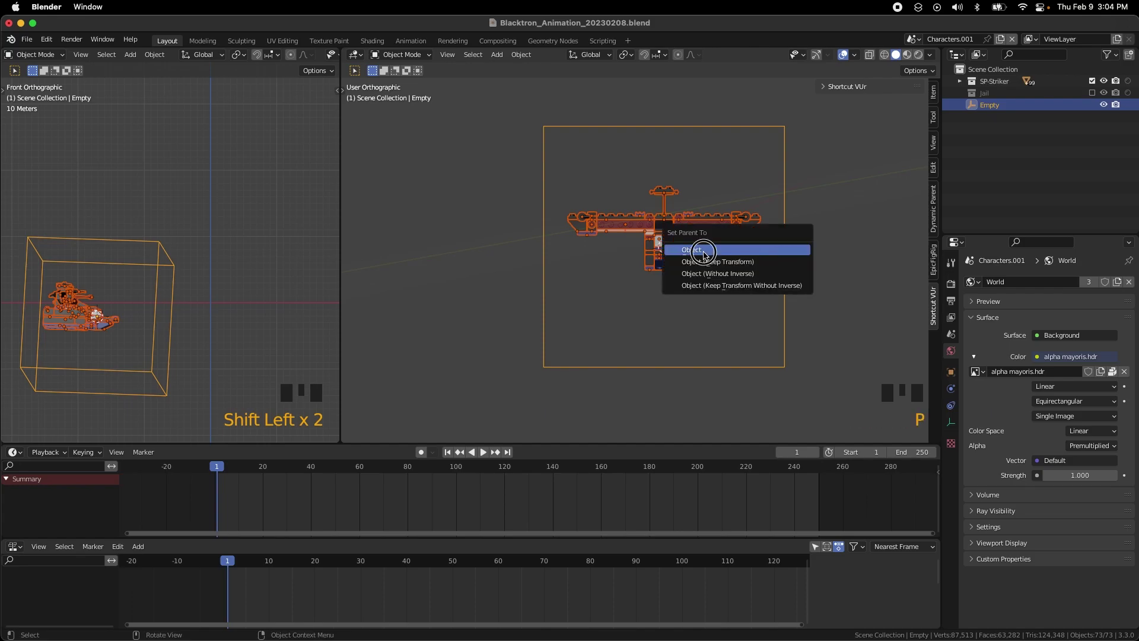
double_click(799, 360)
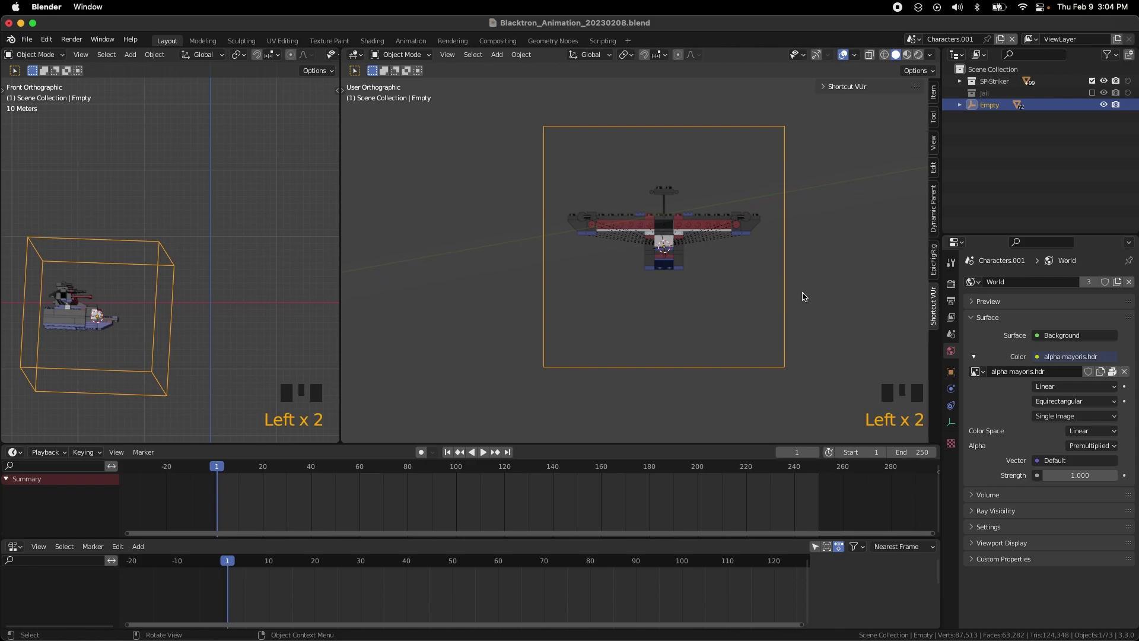
- Frame the scene from directly above in Top view
key("KP_1")
key("KP_7")
scroll("down", 3)
left_click_drag(831, 268, 632, 295)
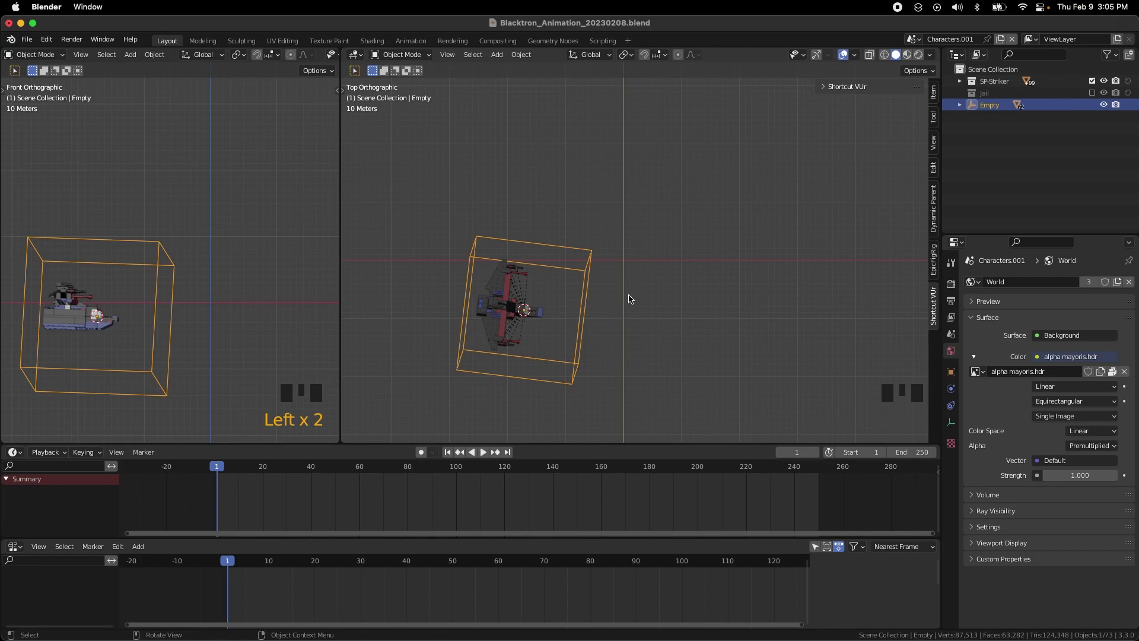
- Move the empty so the spaceship's centre sits on the world origin
key("shift+c")
left_click_drag(810, 249, 739, 294)
left_click_drag(756, 308, 531, 280)
key("alt+g")
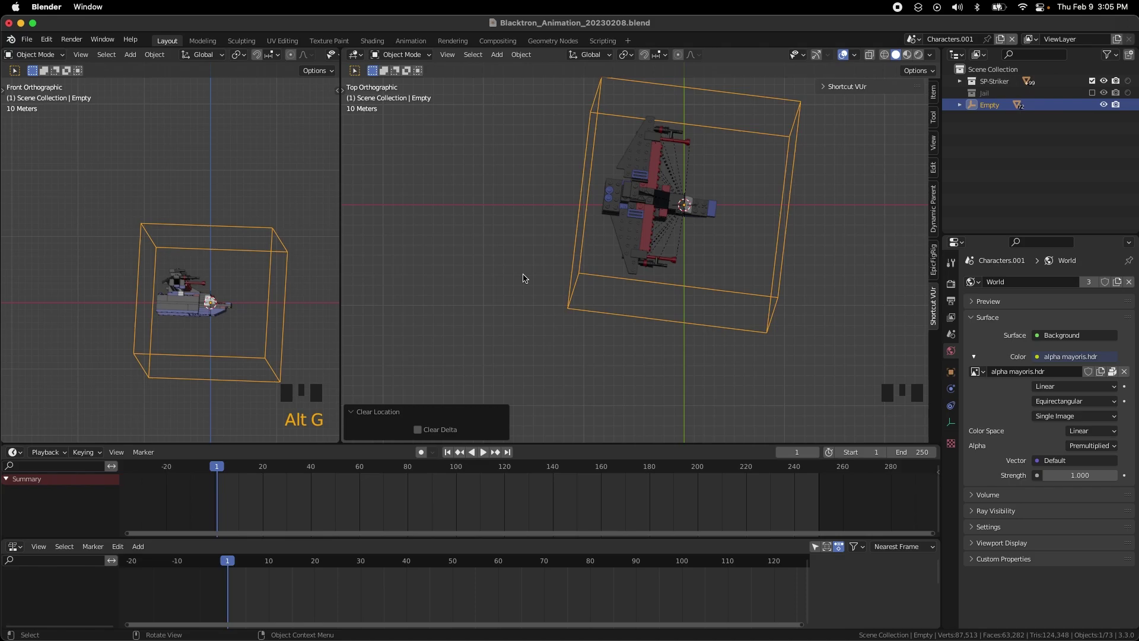
- From Right view, rotate the empty 90 degrees about X so the spaceship stands level
key("alt+r")
key("KP_3")
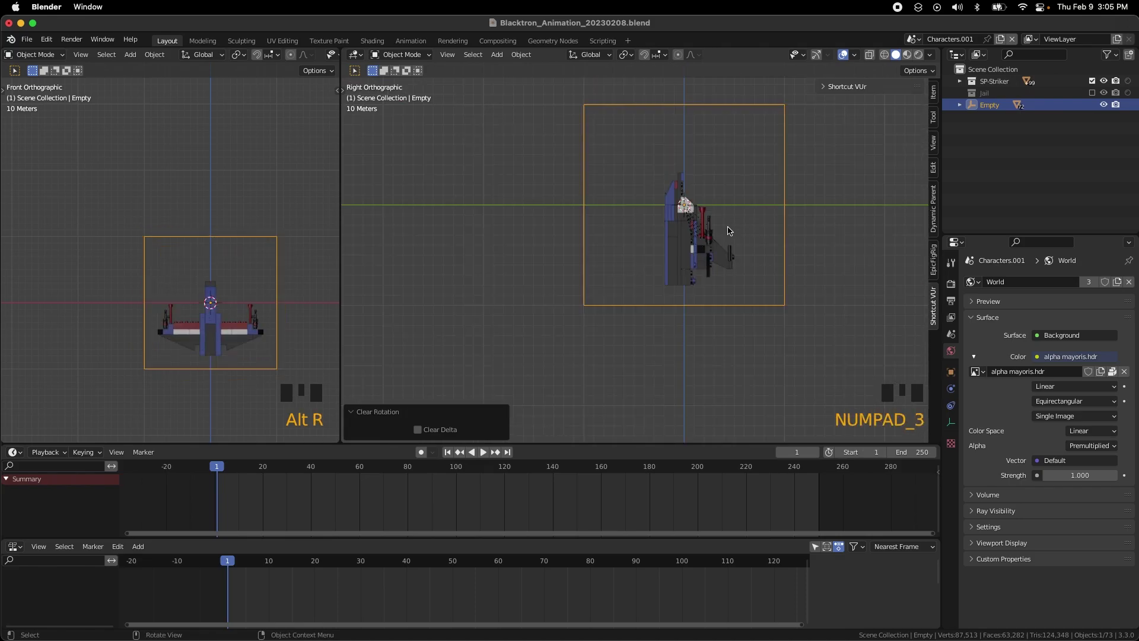
key("r")
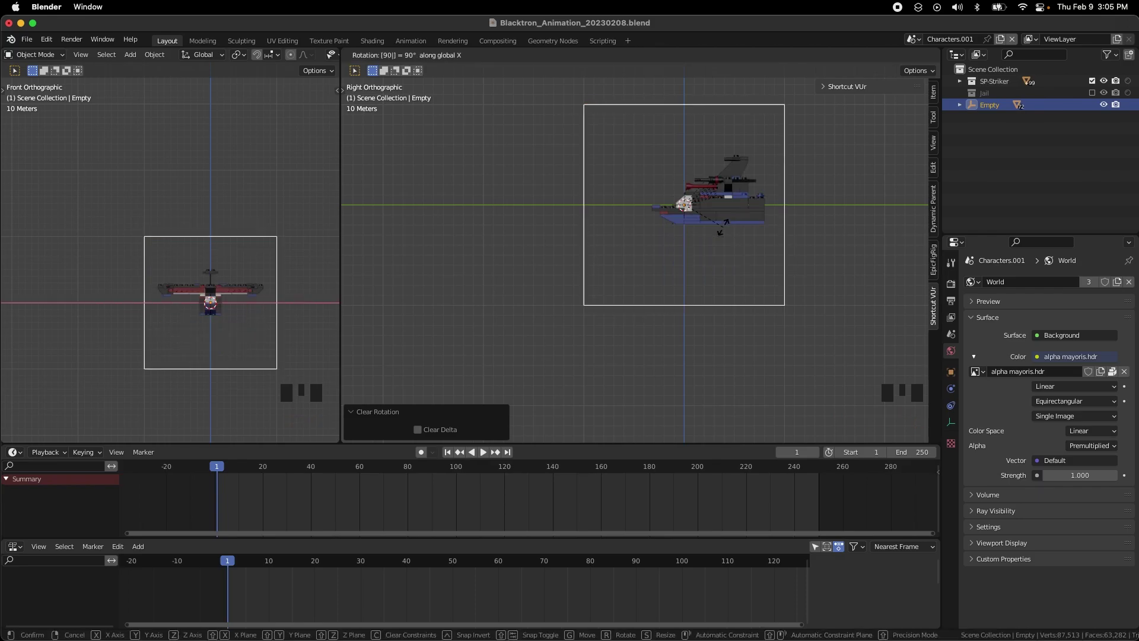
left_click_drag(772, 285, 737, 177)
- Clear the parts' parent keeping their transformation, then delete the temporary cube empty
key("ctrl+i")
key("alt+p")
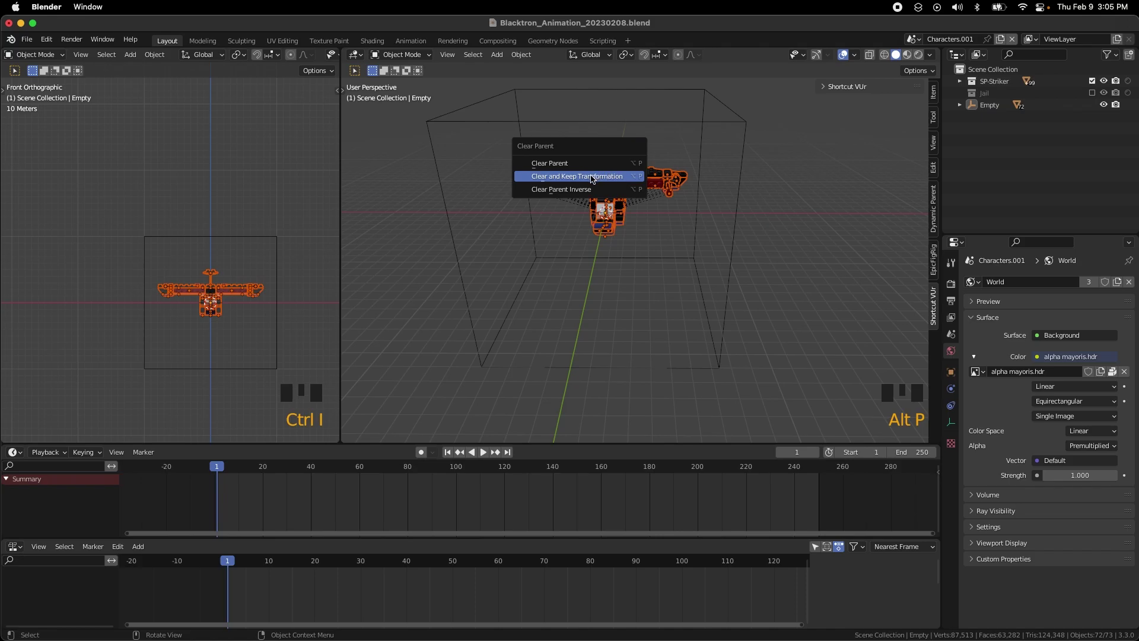
left_click(746, 131)
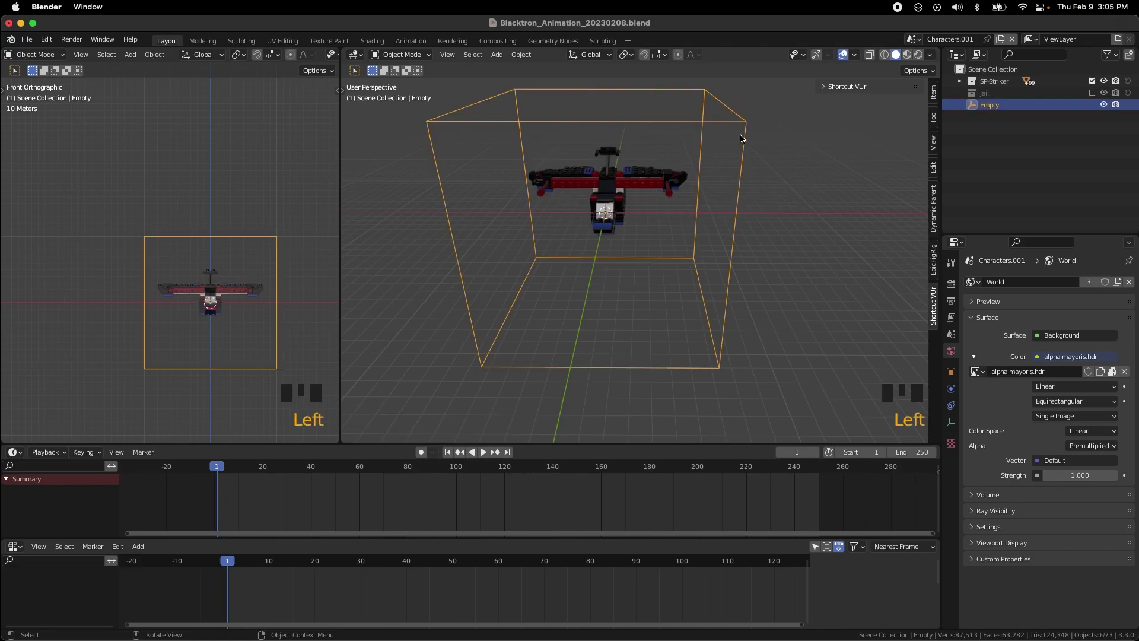
key("x")
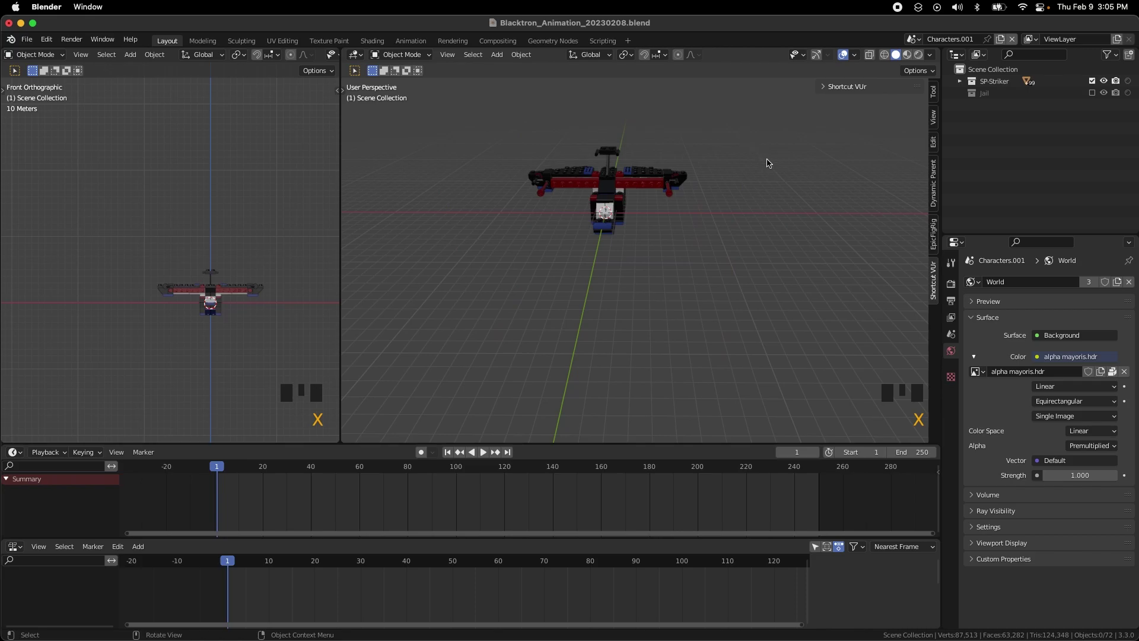
left_click_drag(810, 248, 560, 199)
left_click_drag(559, 199, 612, 245)
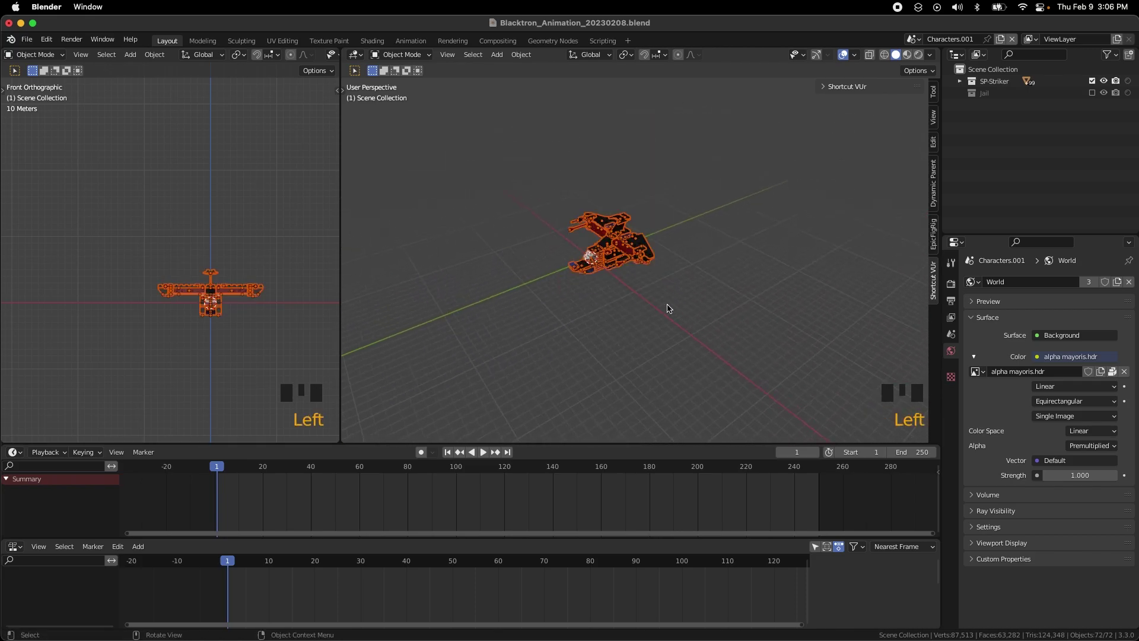